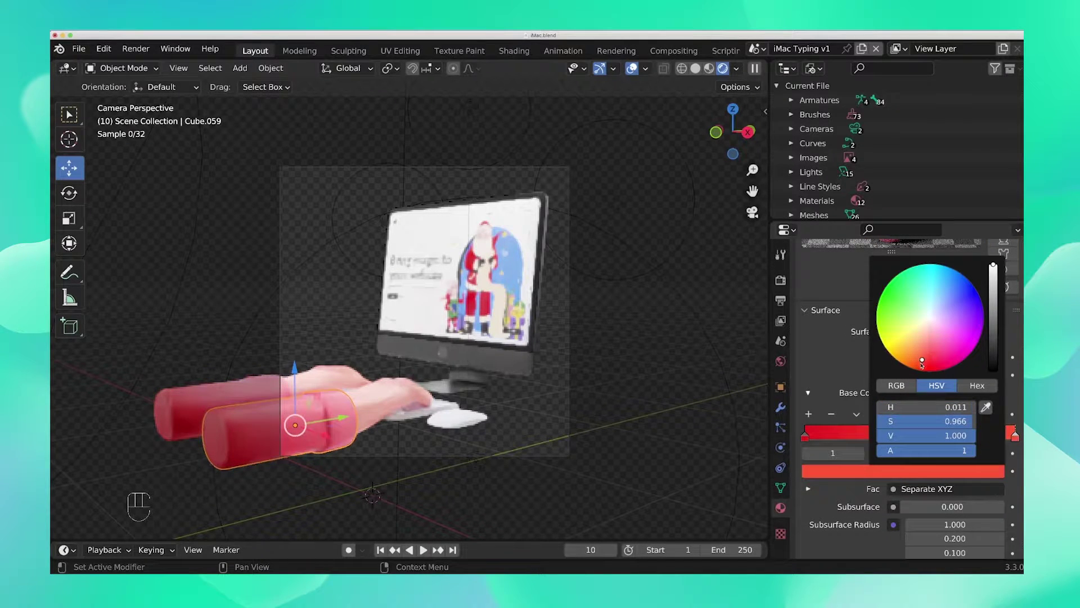
Step: Dismiss the colour picker after changing the sleeve ramp to pinkish red
click(700, 398)
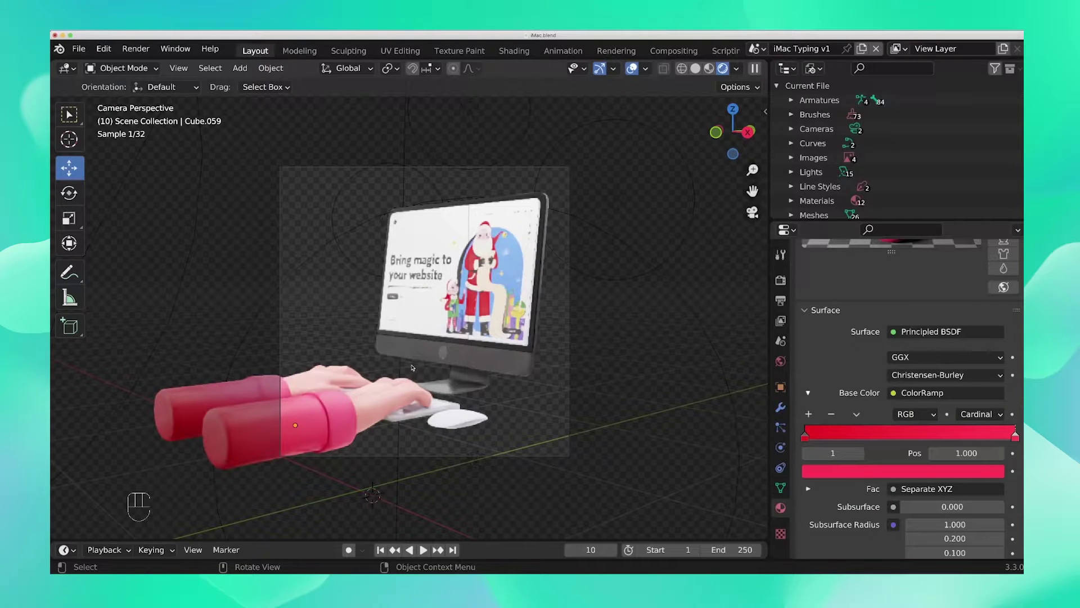
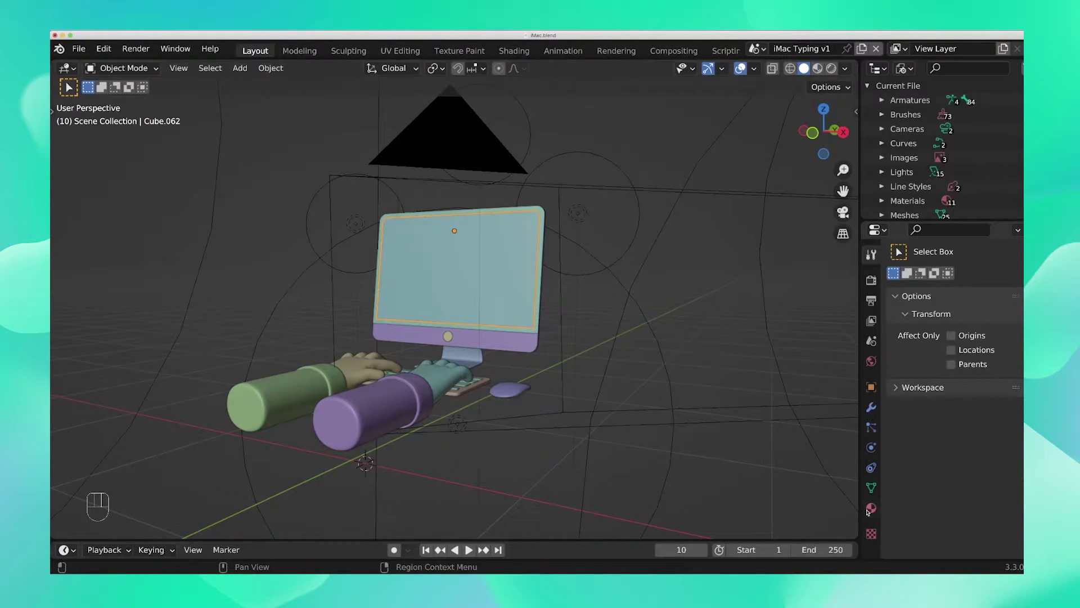
Step: Show the Layar2 material's node tree for the screen object, framed in the editor
click(867, 511)
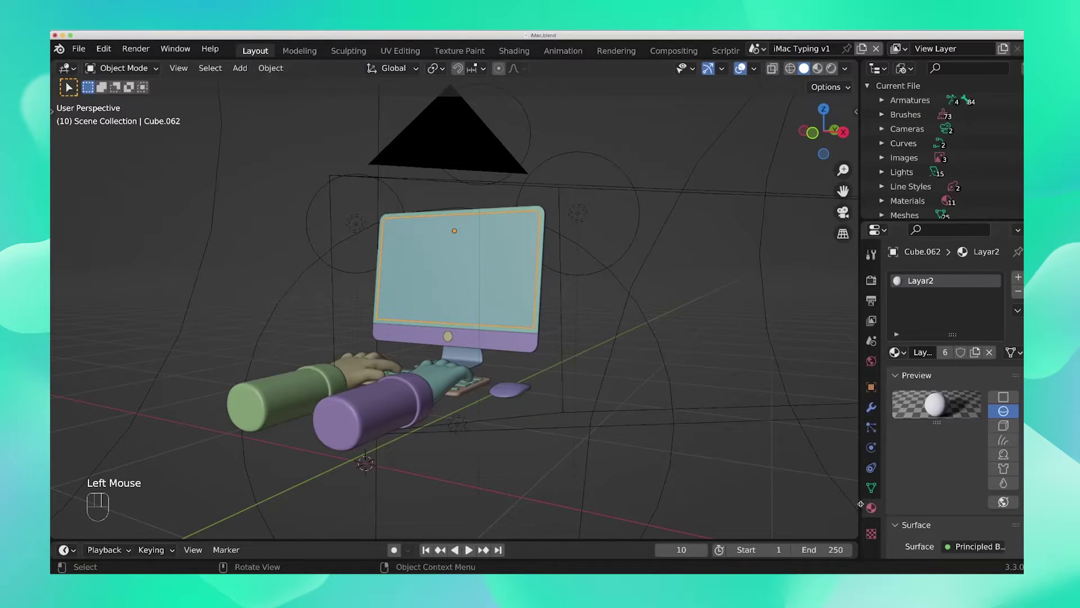
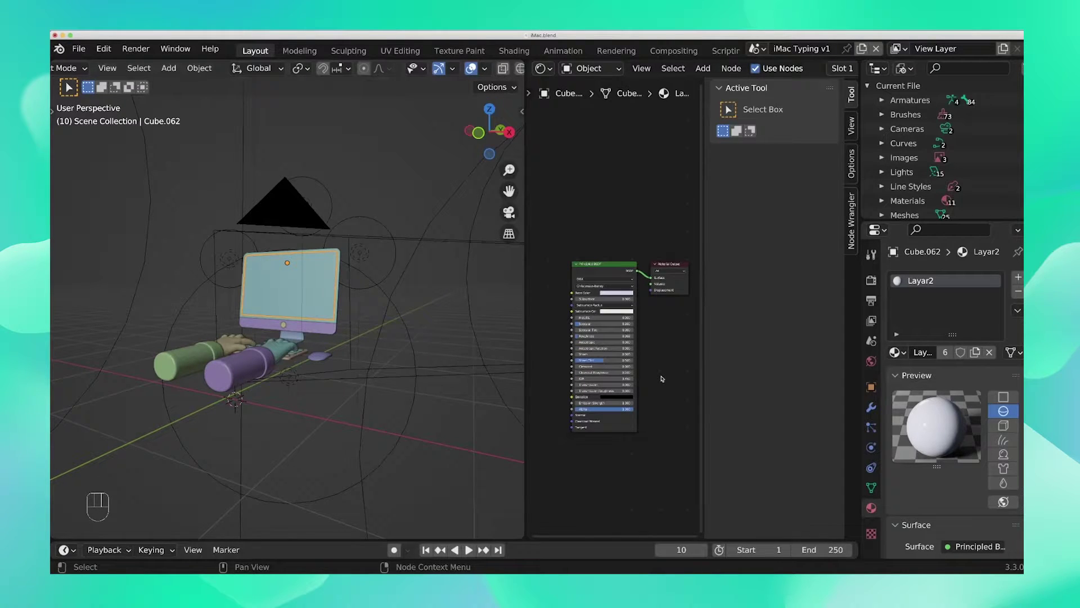
key(n)
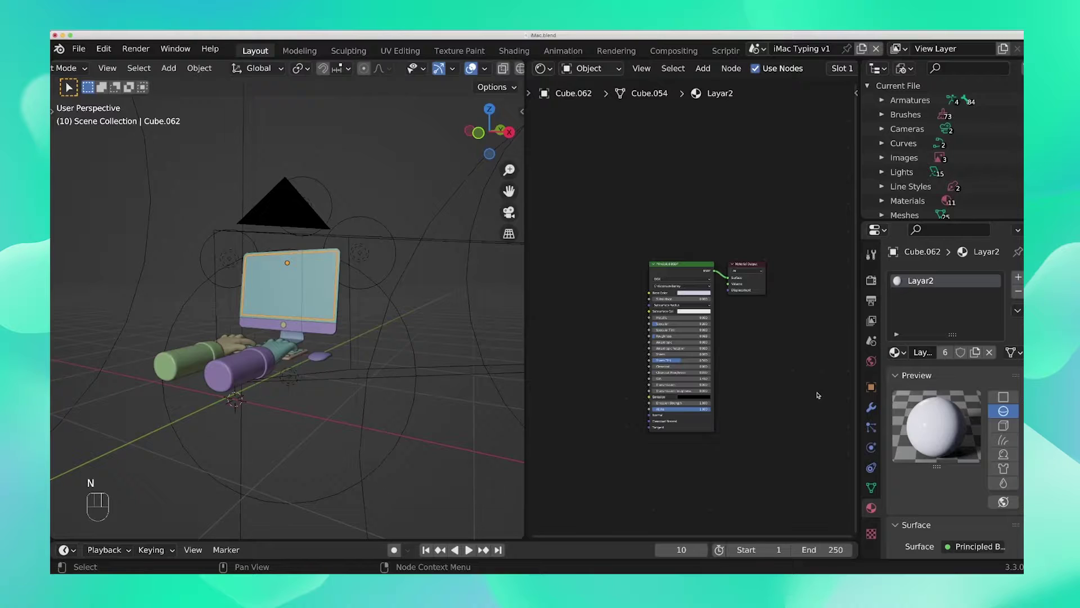
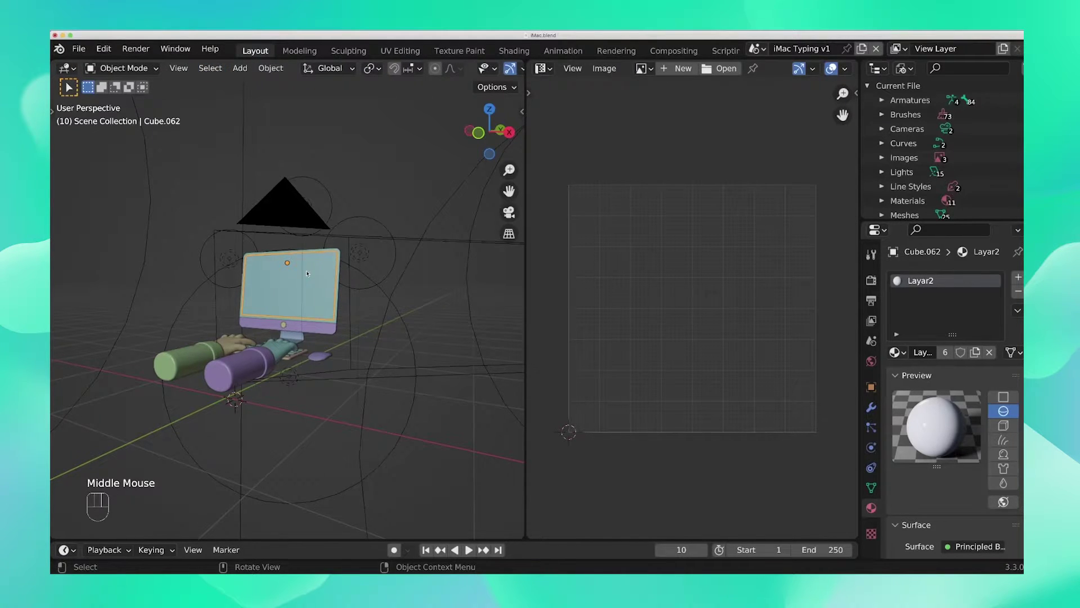
Step: Enter Edit Mode on the screen mesh and select all of it to reveal its UVs
key(Tab)
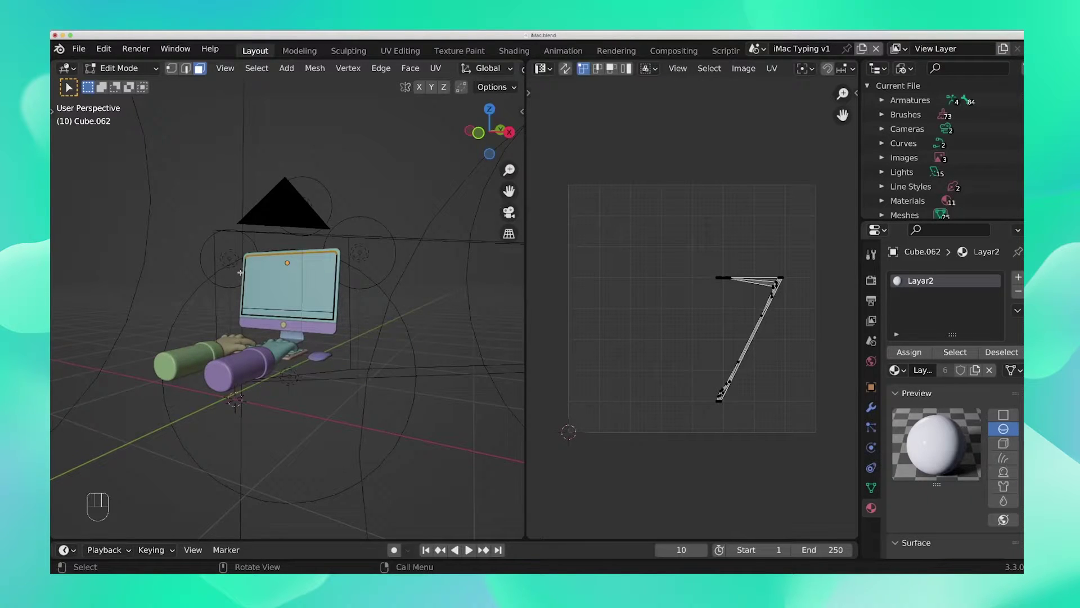
key(a)
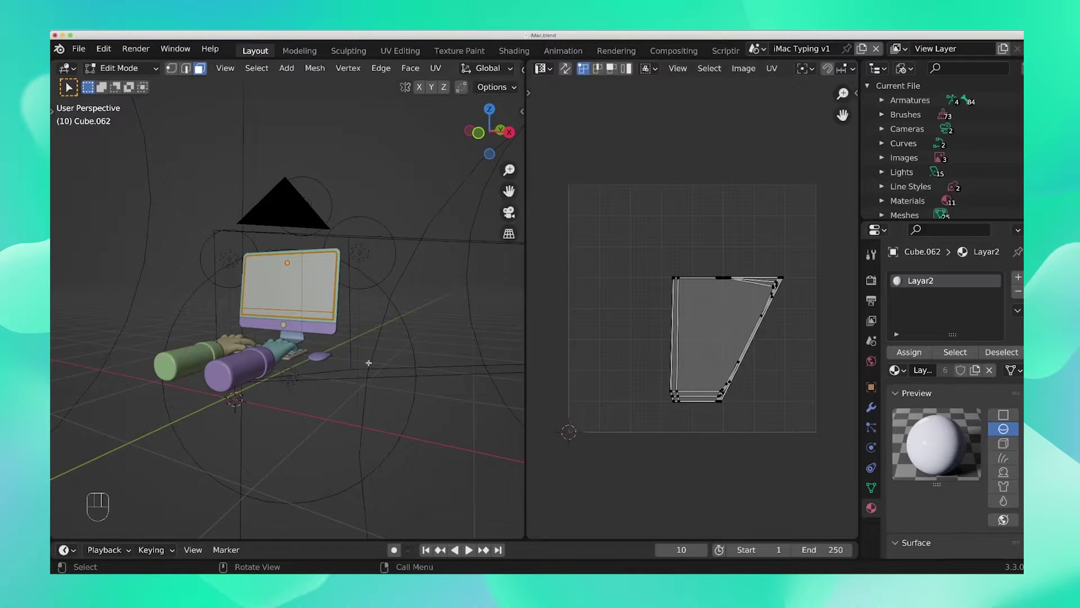
scroll(up, 3)
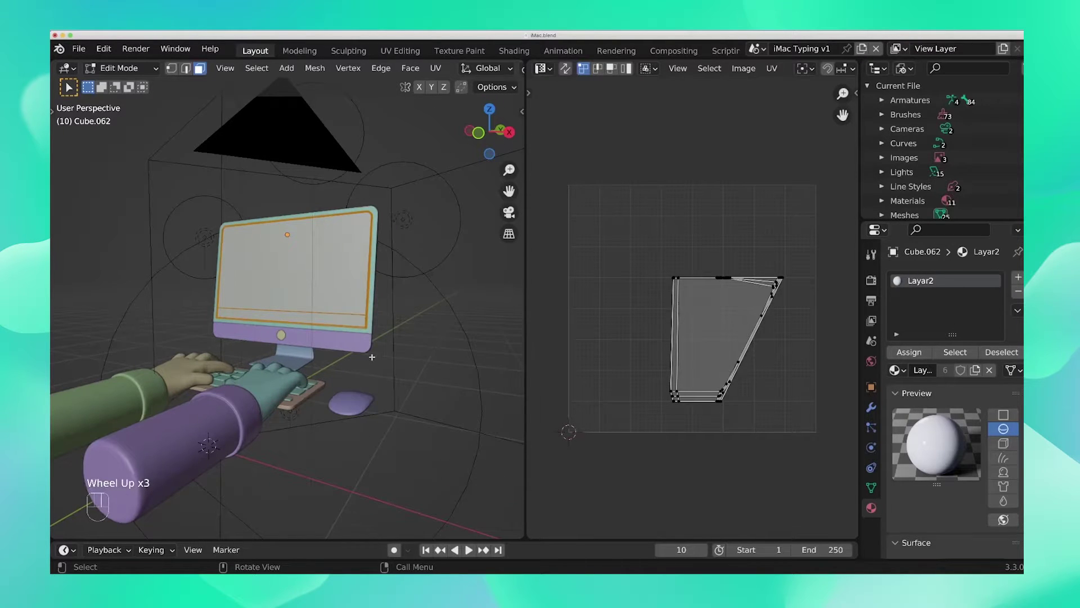
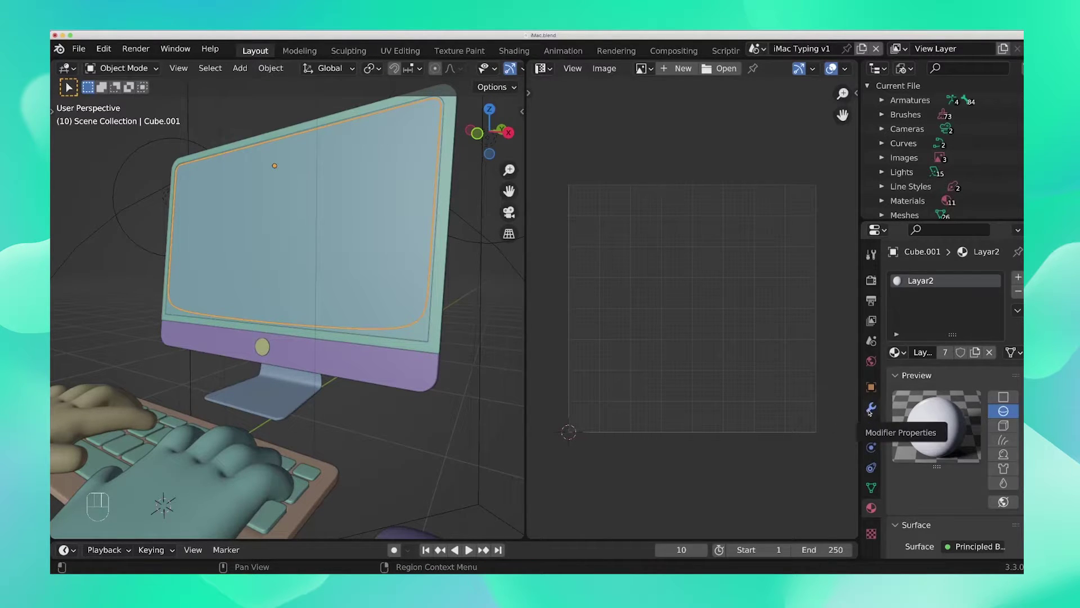
Step: Delete the Subdivision modifier from Cube.001, leaving its stack empty
click(869, 409)
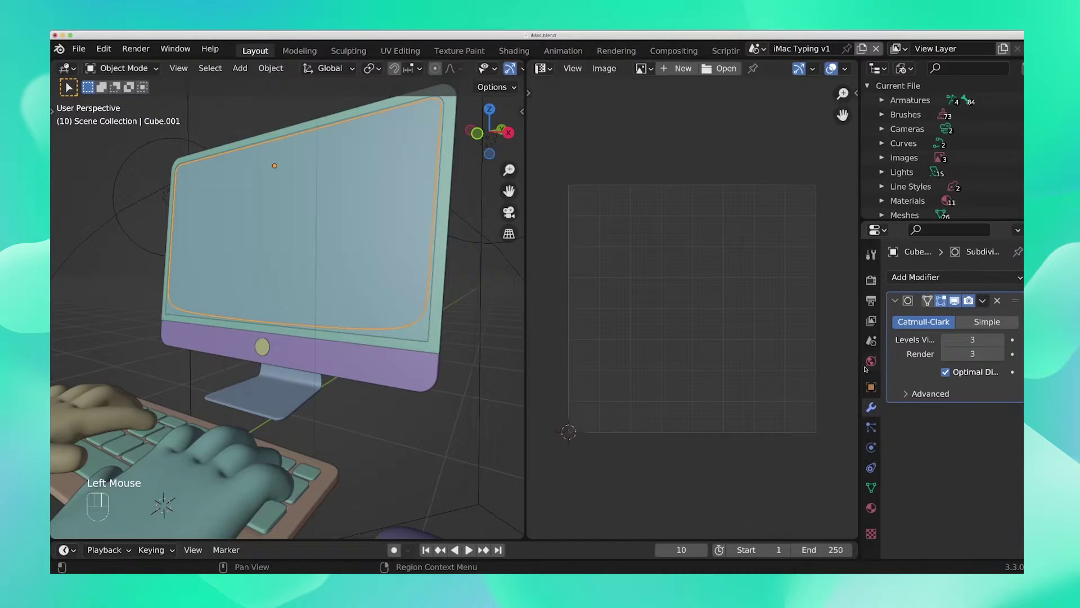
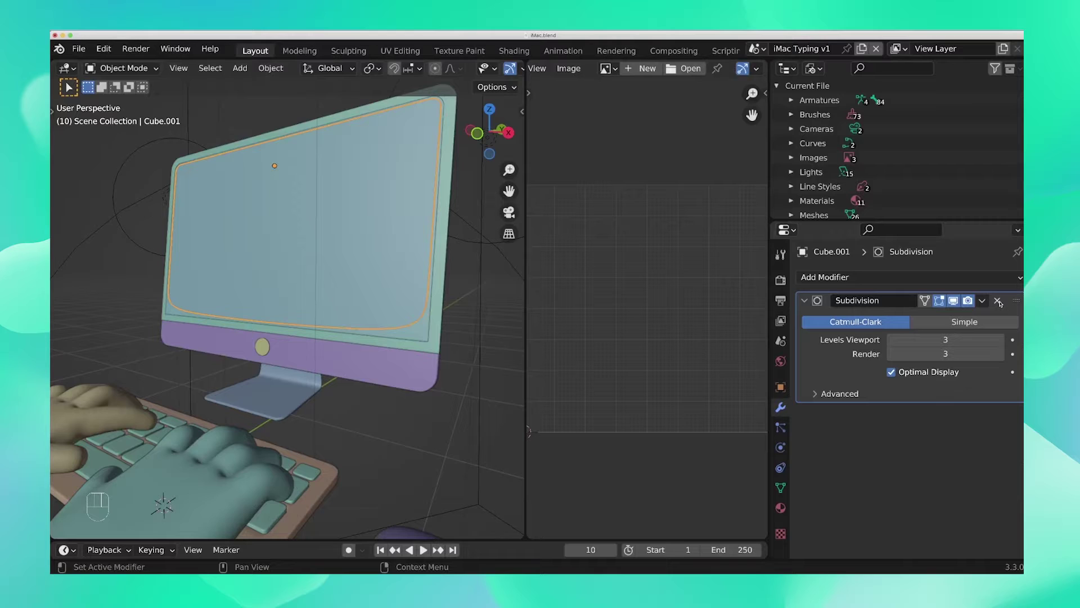
click(999, 300)
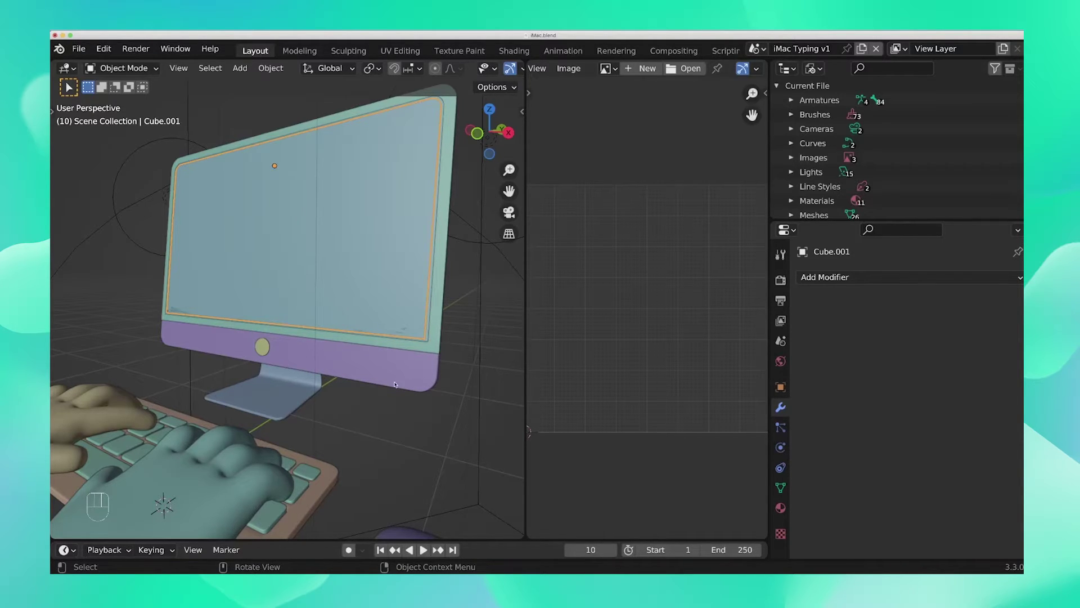
Step: Dissolve the horizontal edge across the lower screen in edge select, then leave Edit Mode
key(Tab)
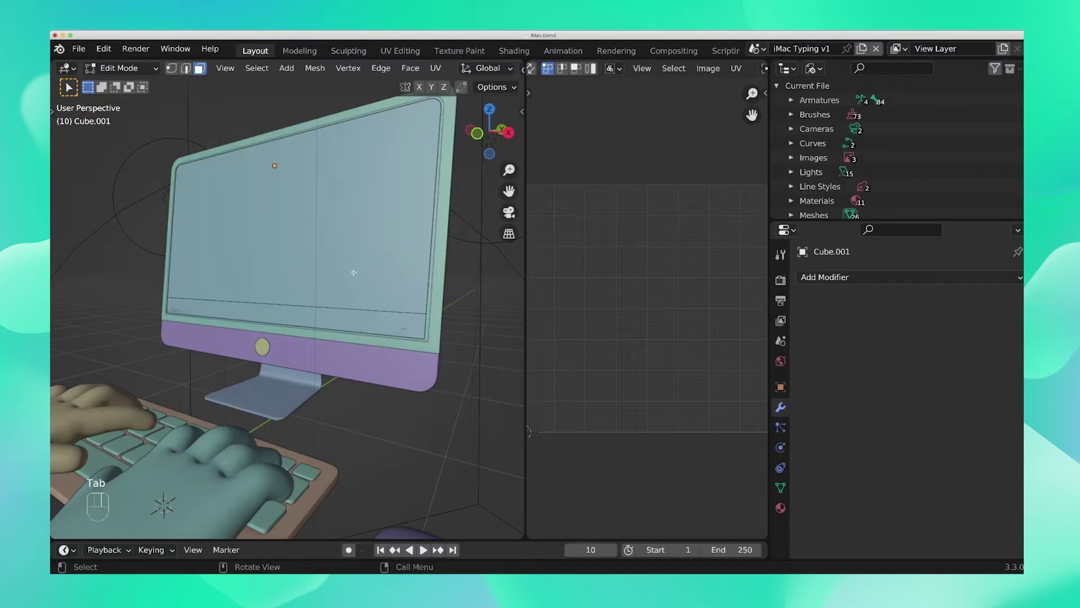
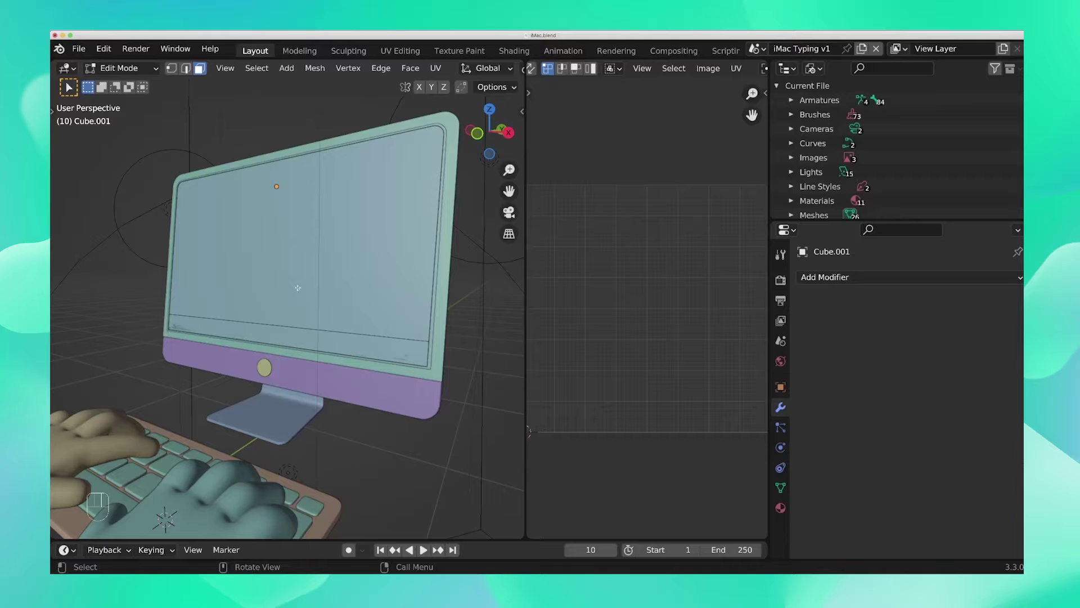
click(189, 72)
key(x)
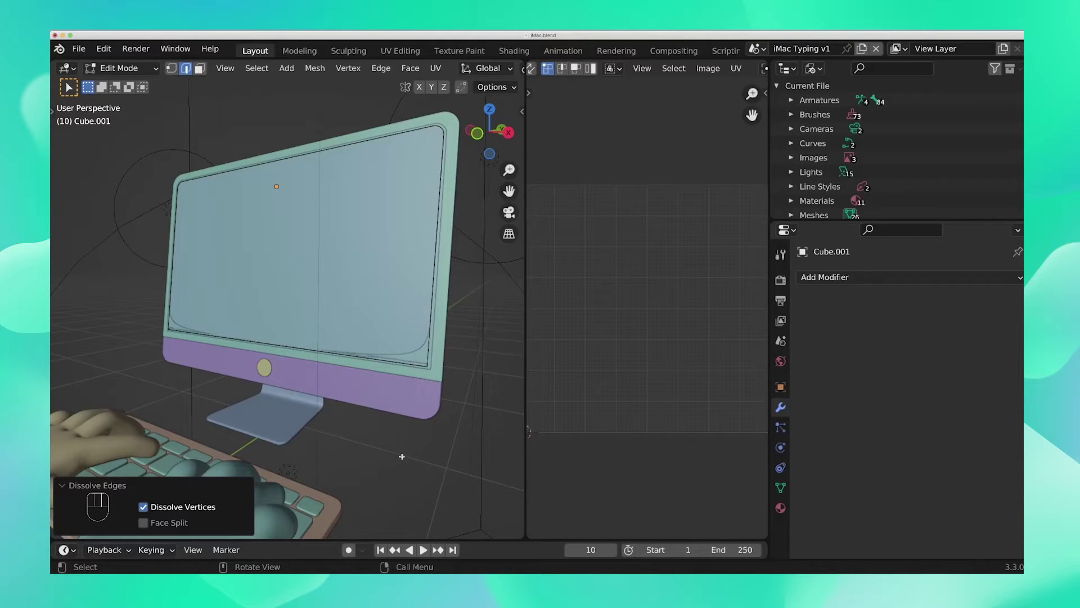
key(Tab)
Step: Orbit the view to face the monitor screen straight on
drag(405, 445, 354, 454)
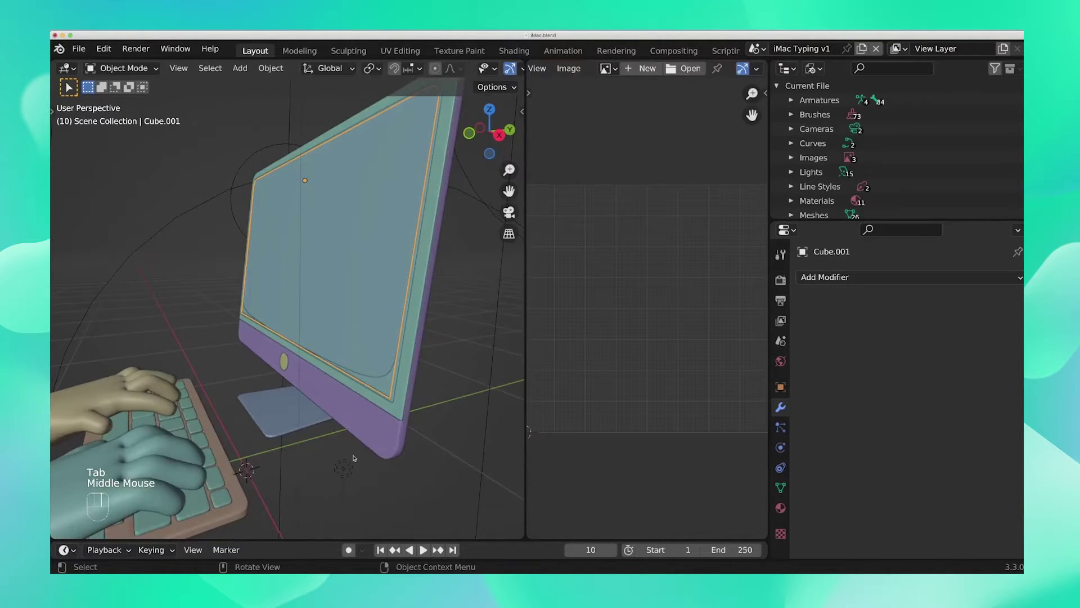
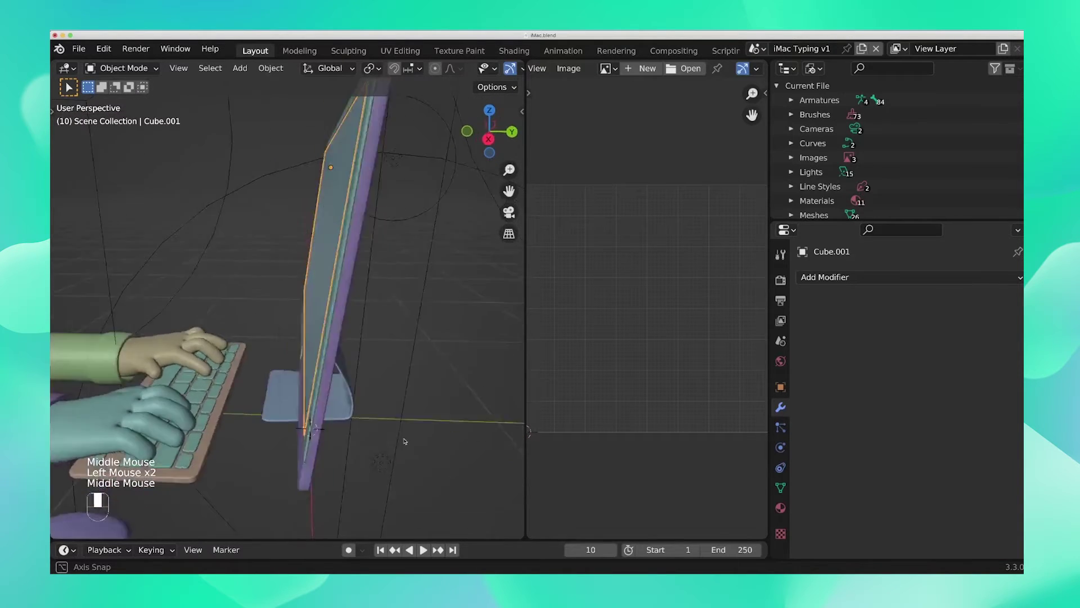
drag(392, 430, 426, 432)
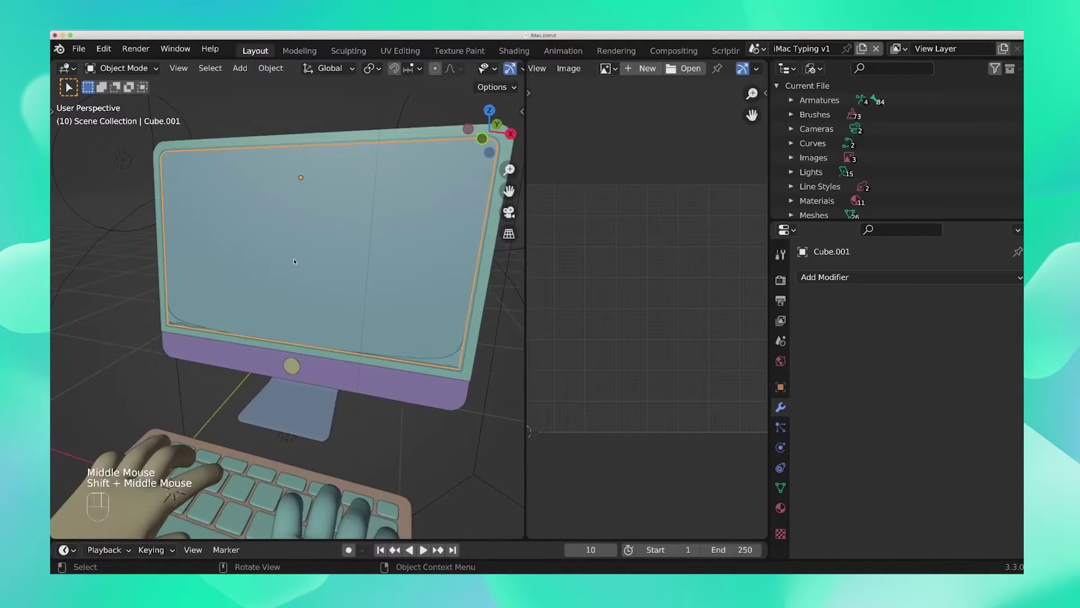
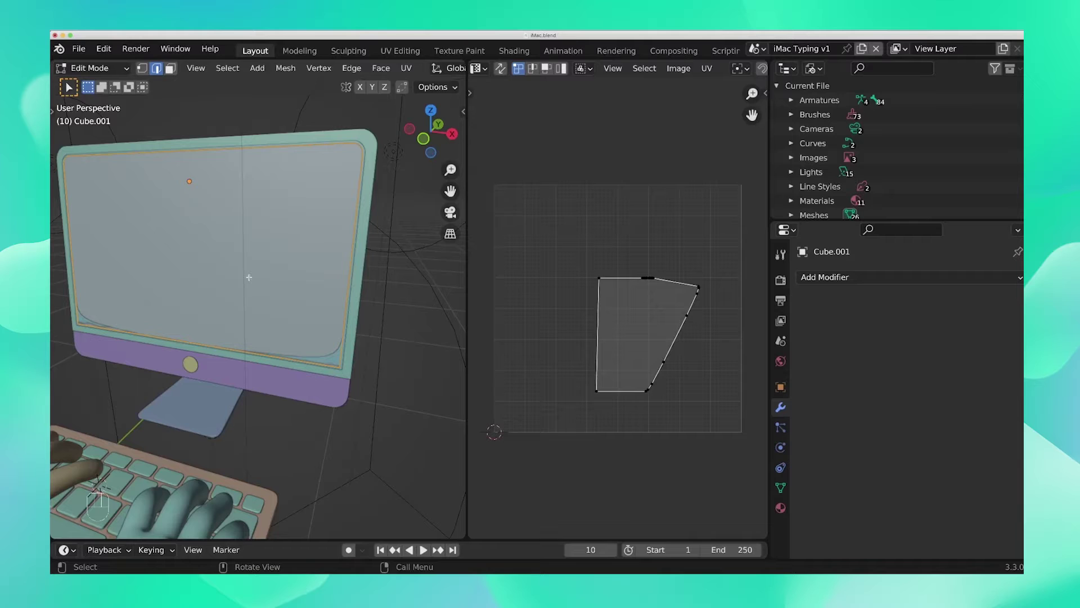
Step: Unwrap the screen via the U menu into an upright UV rectangle and return to Object Mode
key(u)
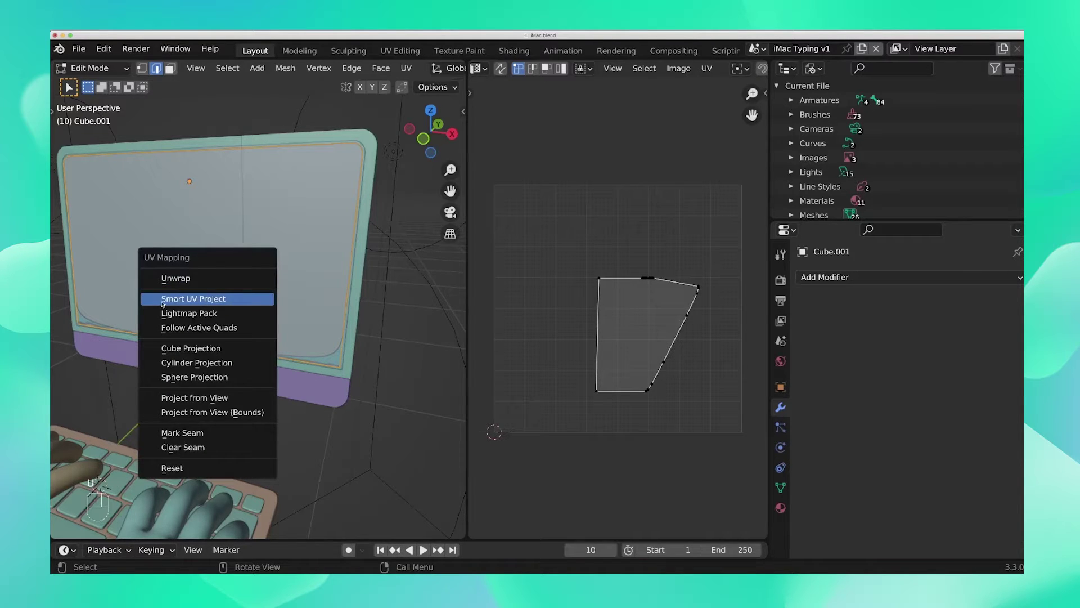
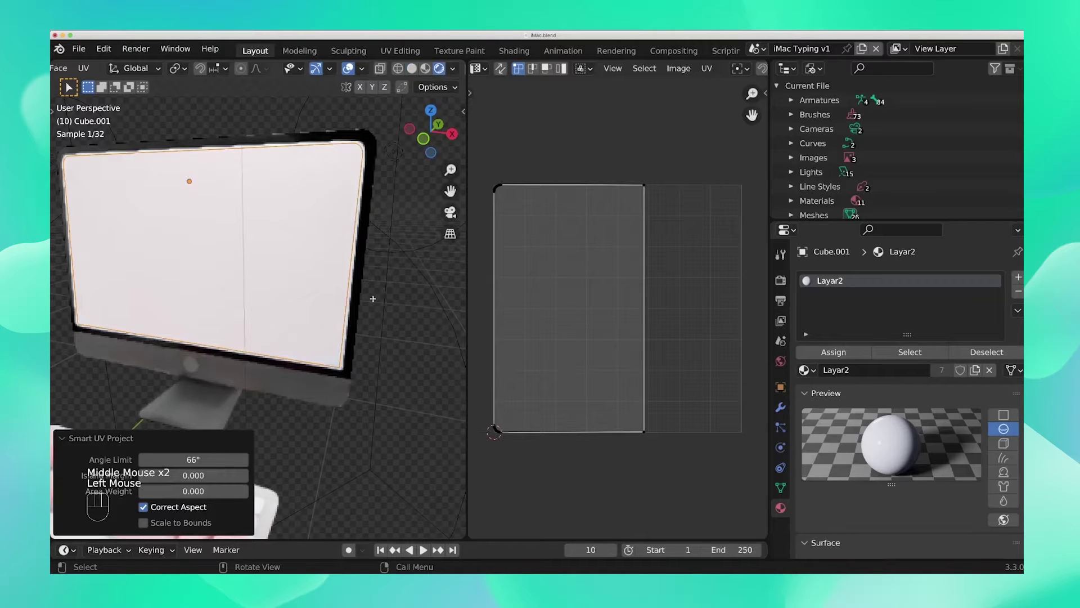
key(Tab)
Step: Scroll in the area while collapsing the empty image view beside the 3D view
scroll(down, 3)
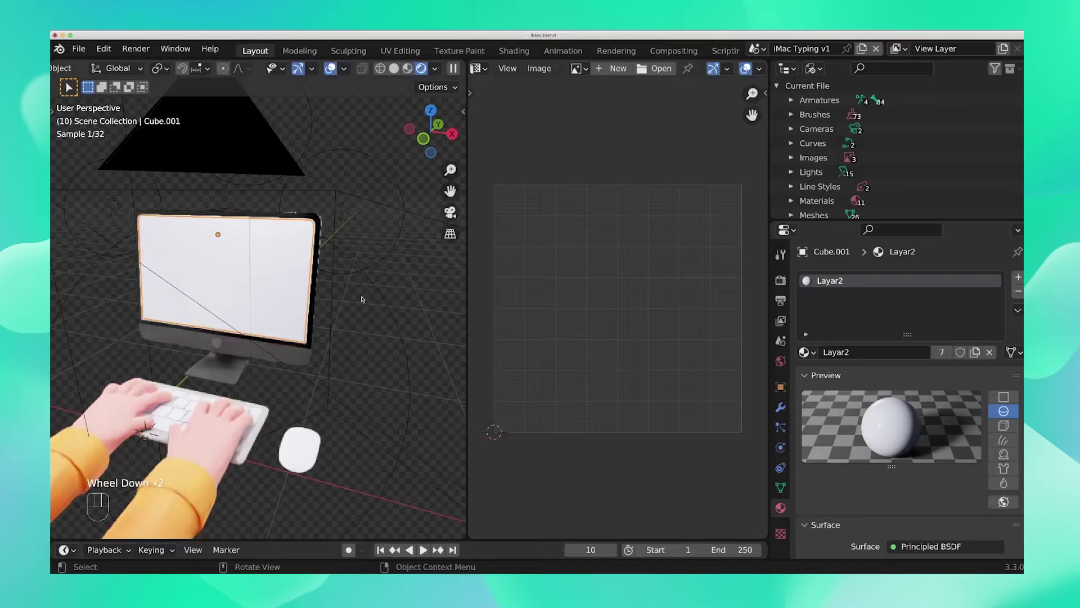
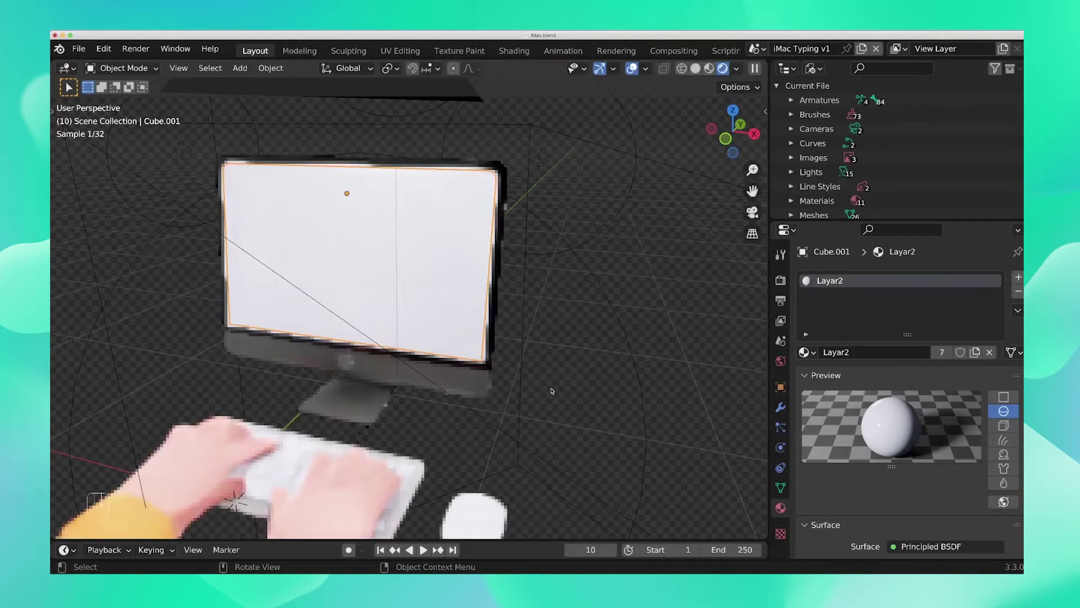
Step: Switch the 3D view to the scene camera with Numpad 0
scroll(down, 3)
key(KP_0)
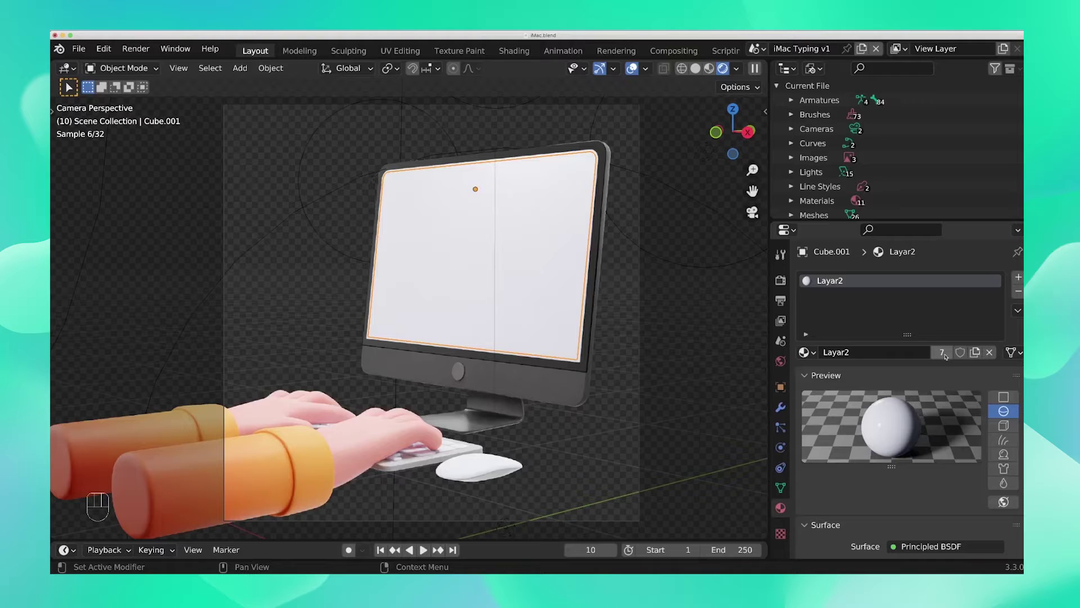
Step: Make the screen's Layar2 material a single-user copy for the pink Screen material
click(945, 354)
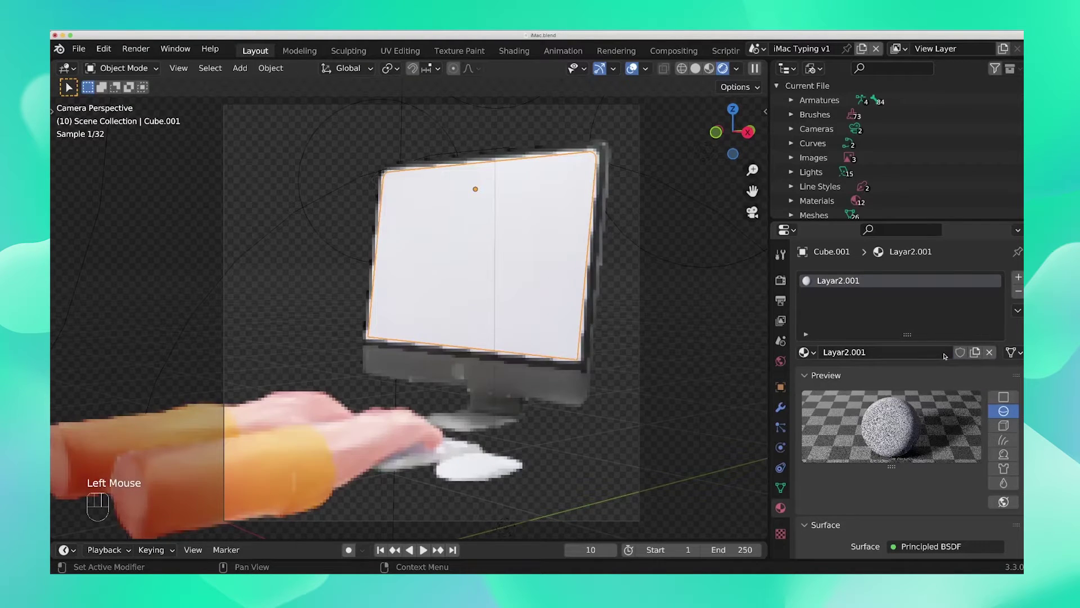
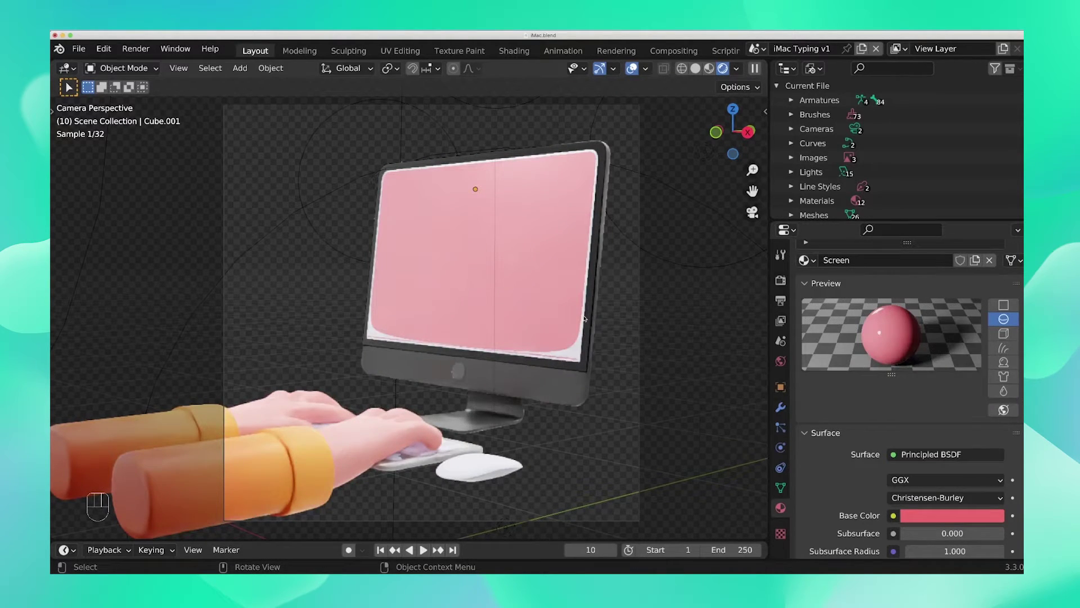
drag(632, 347, 591, 355)
scroll(up, 3)
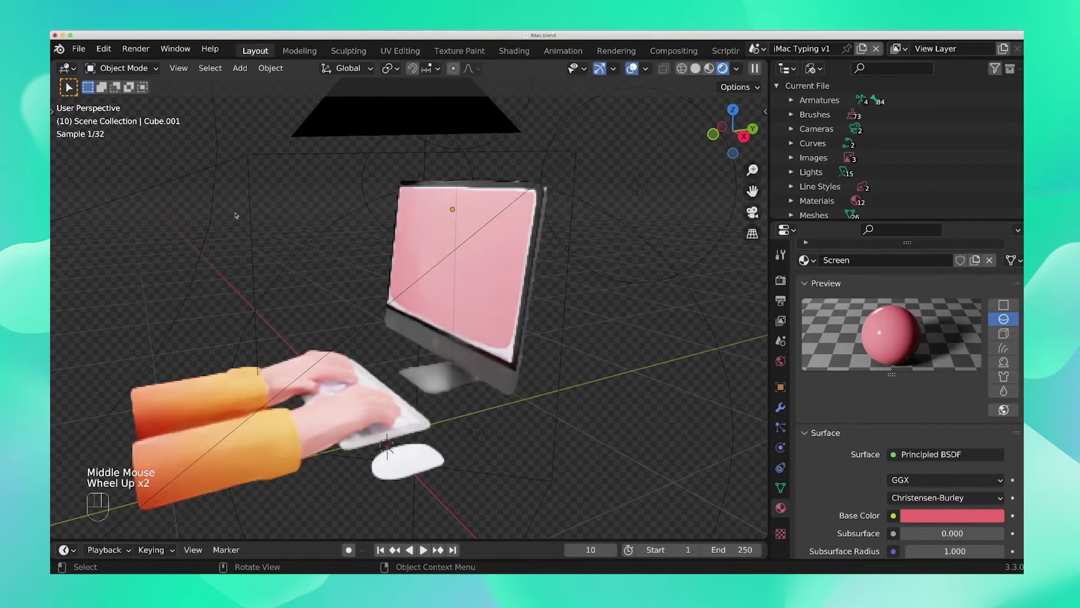
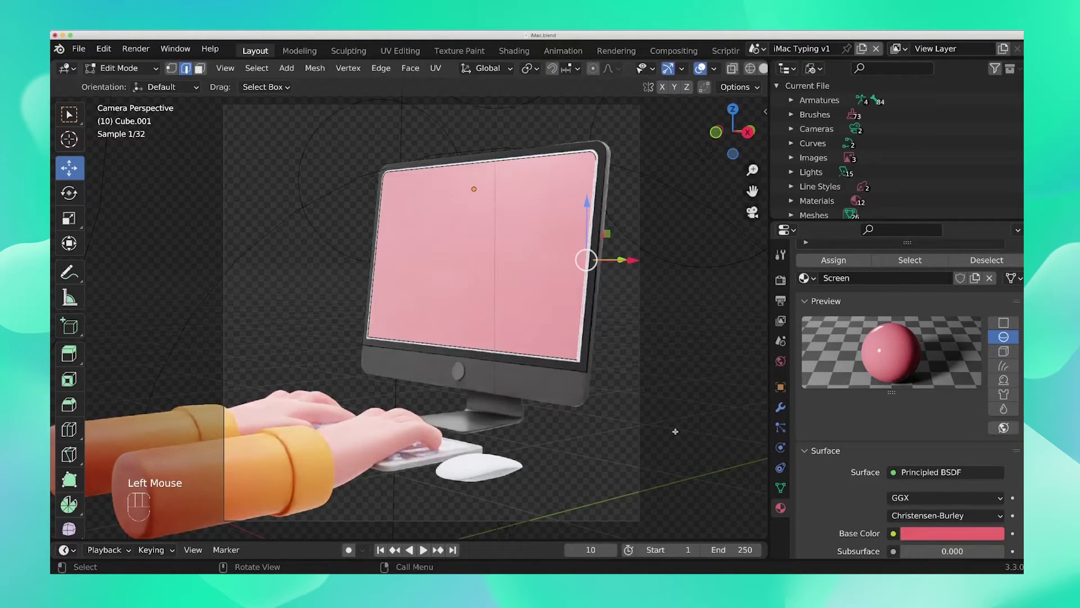
Step: Leave the brief mesh edit and return Cube.001 to Object Mode
key(Tab)
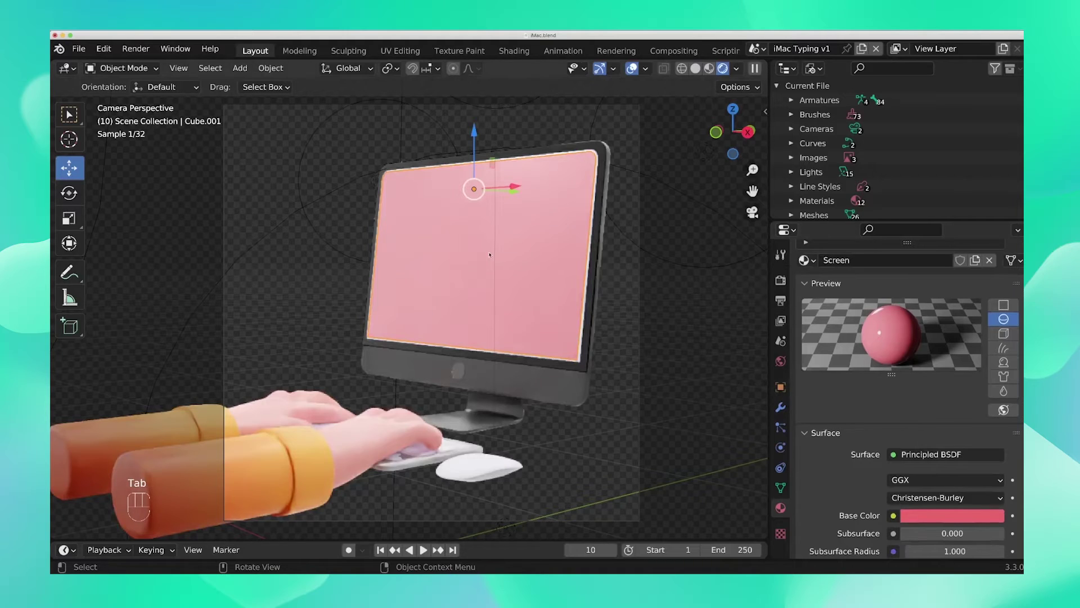
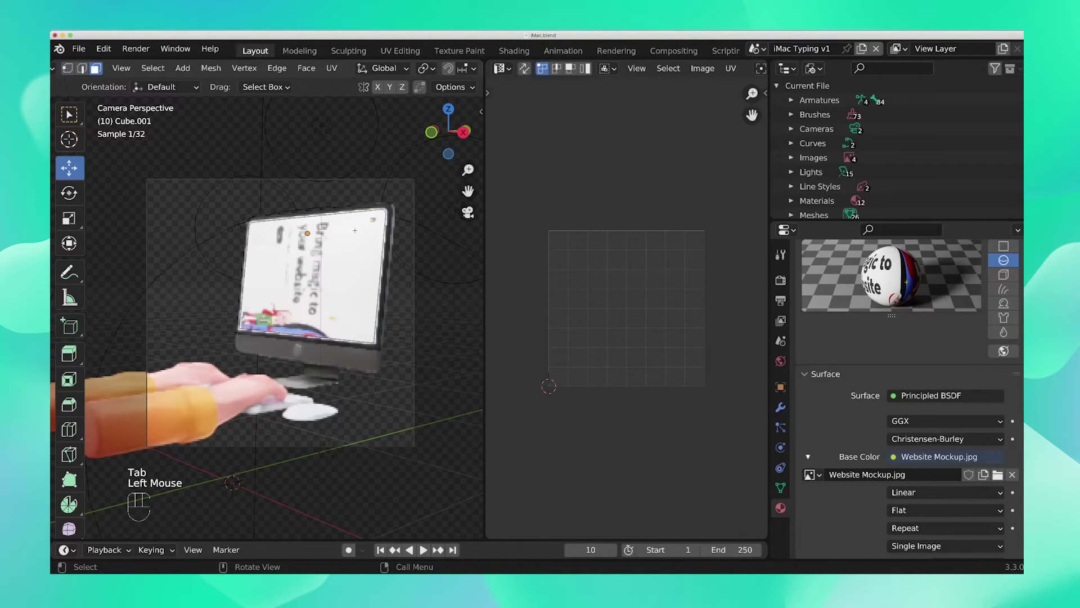
Step: Rotate the iMac screen's UV island 90° so the Website Mockup image reads upright
key(a)
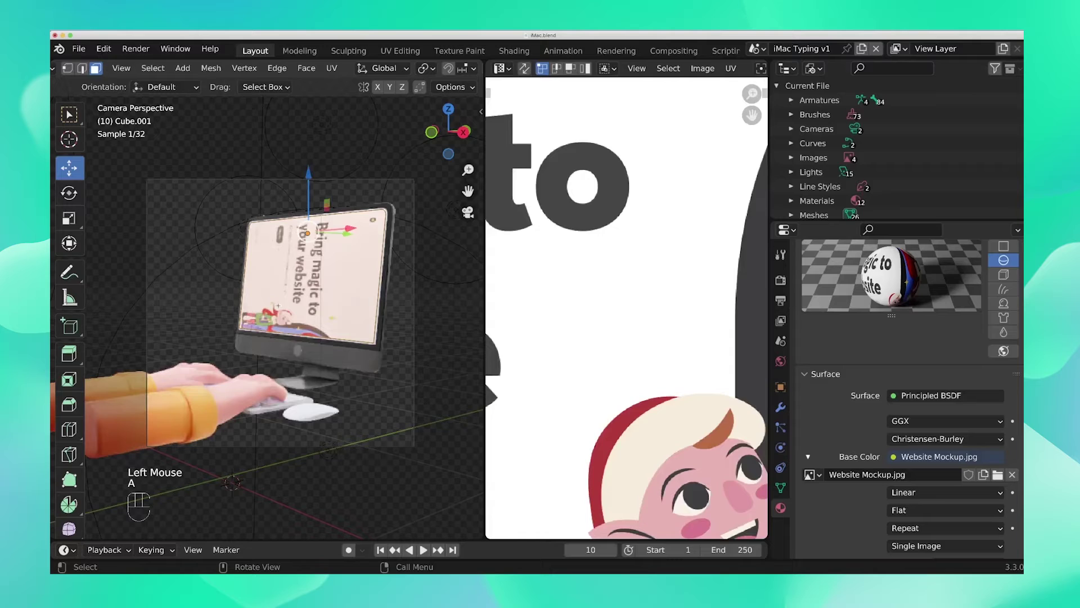
scroll(down, 3)
scroll(down, 3)
scroll(up, 3)
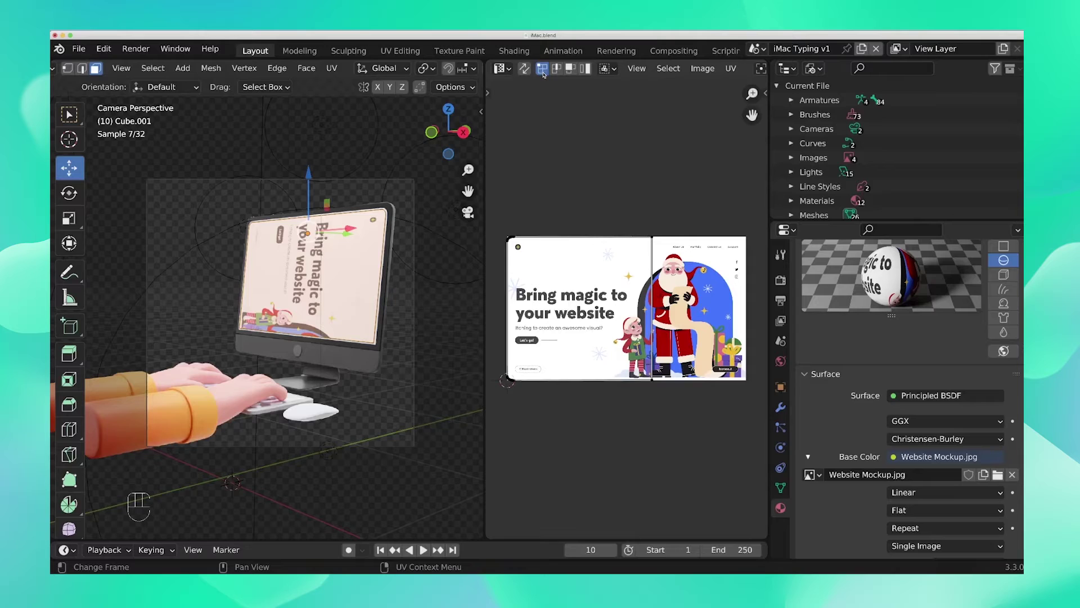
click(499, 203)
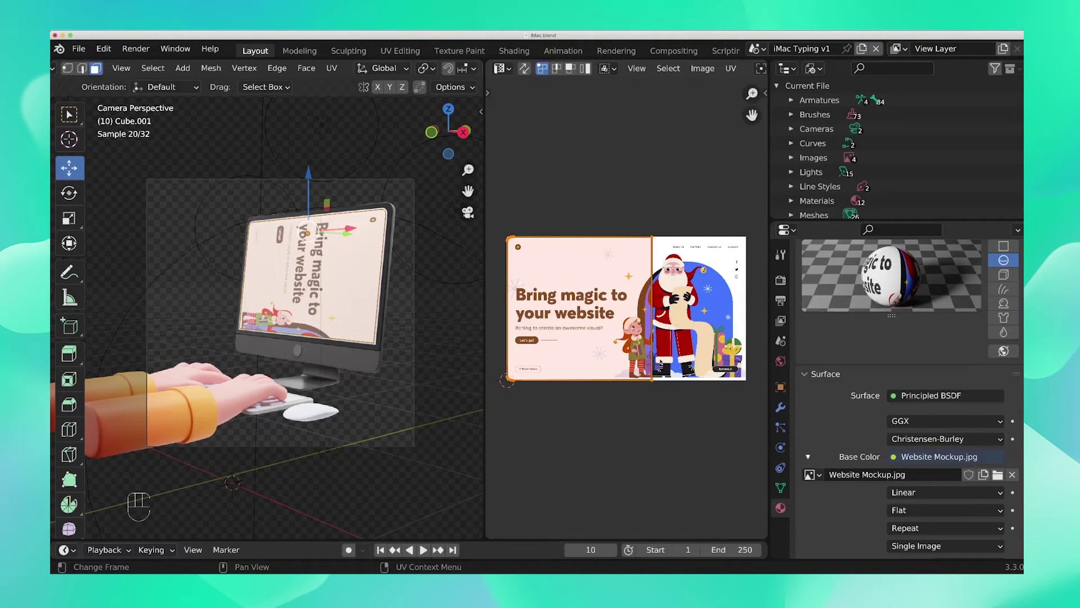
key(r)
key(KP_9)
key(KP_0)
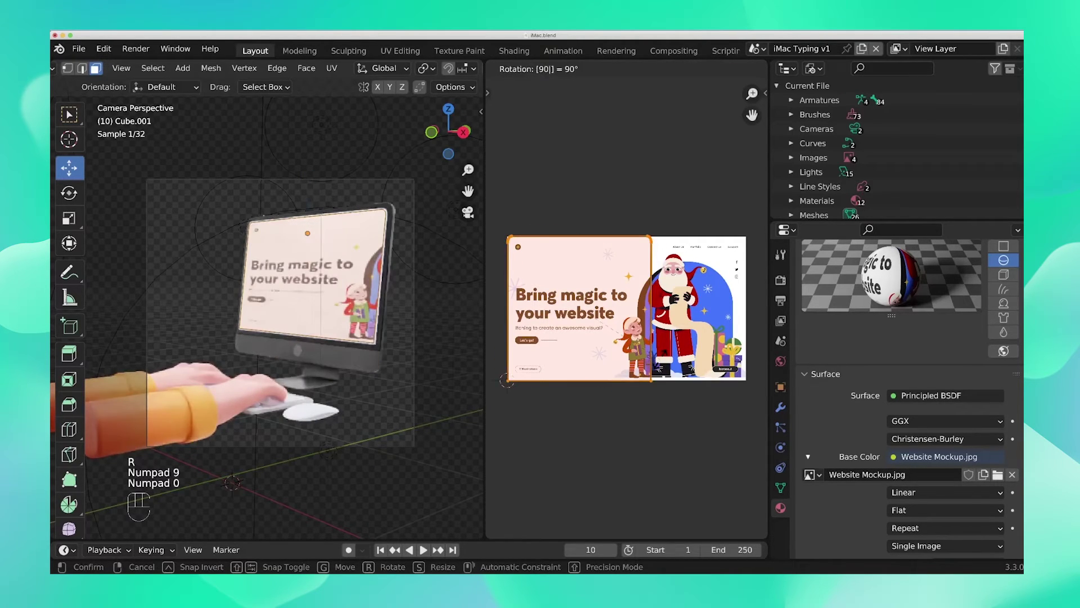
key(Return)
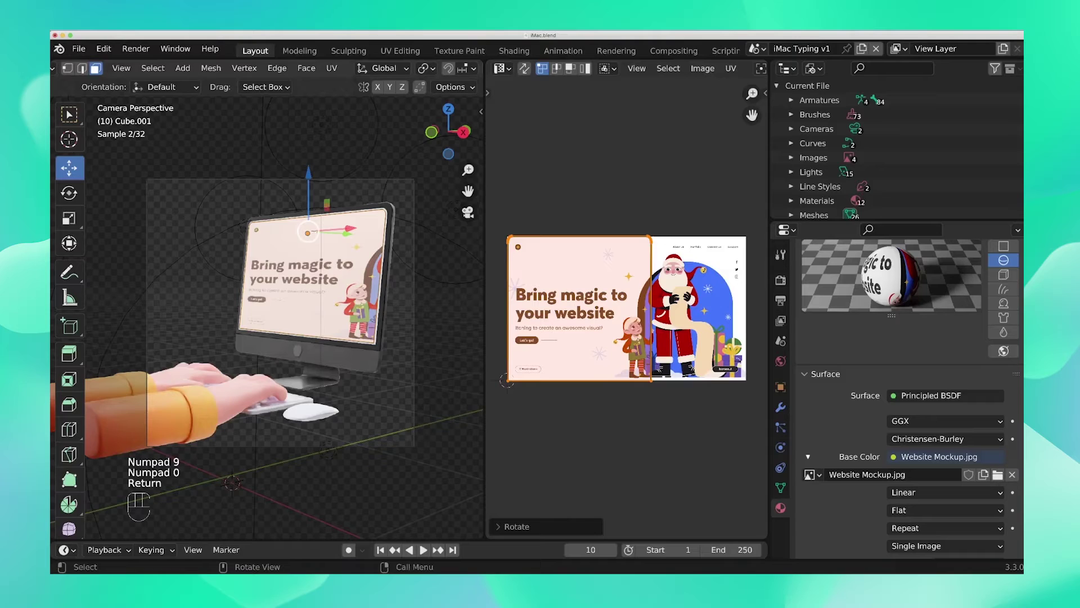
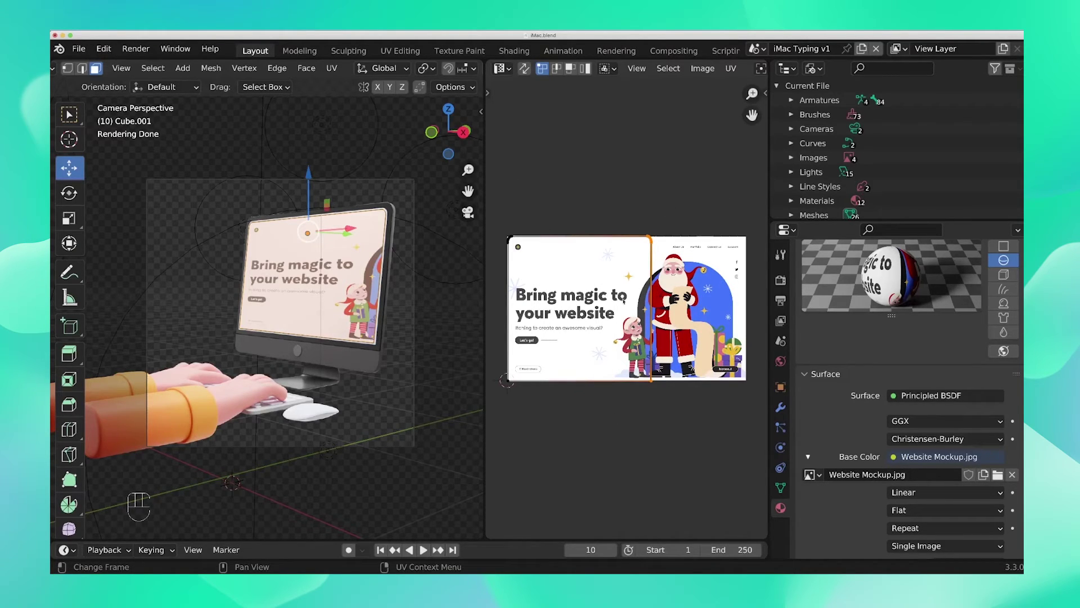
Step: Slide the screen's UV island horizontally to bring the Santa illustration onto the screen
key(g)
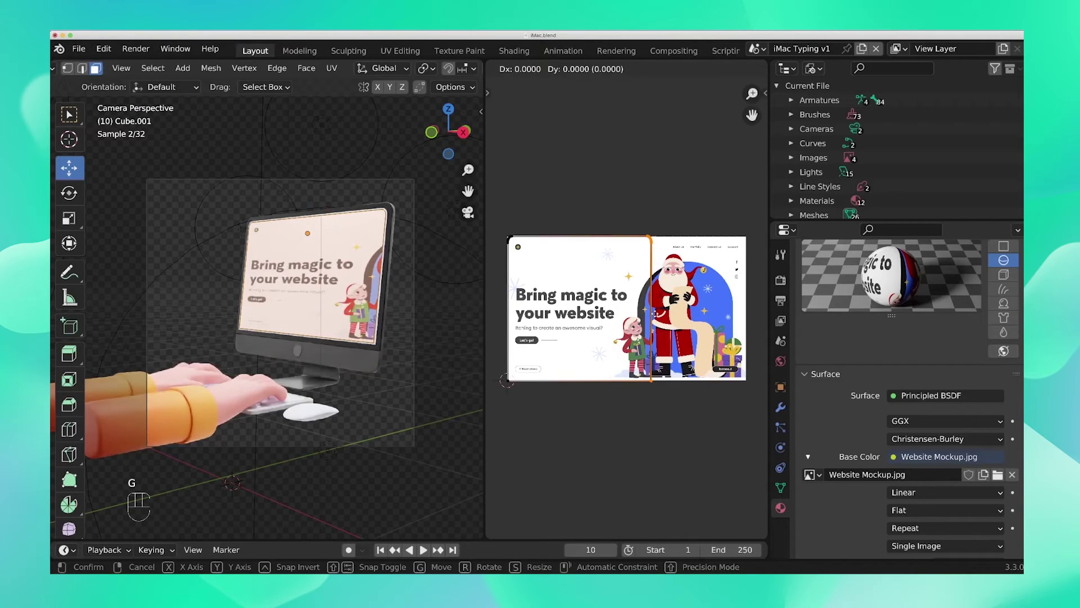
key(x)
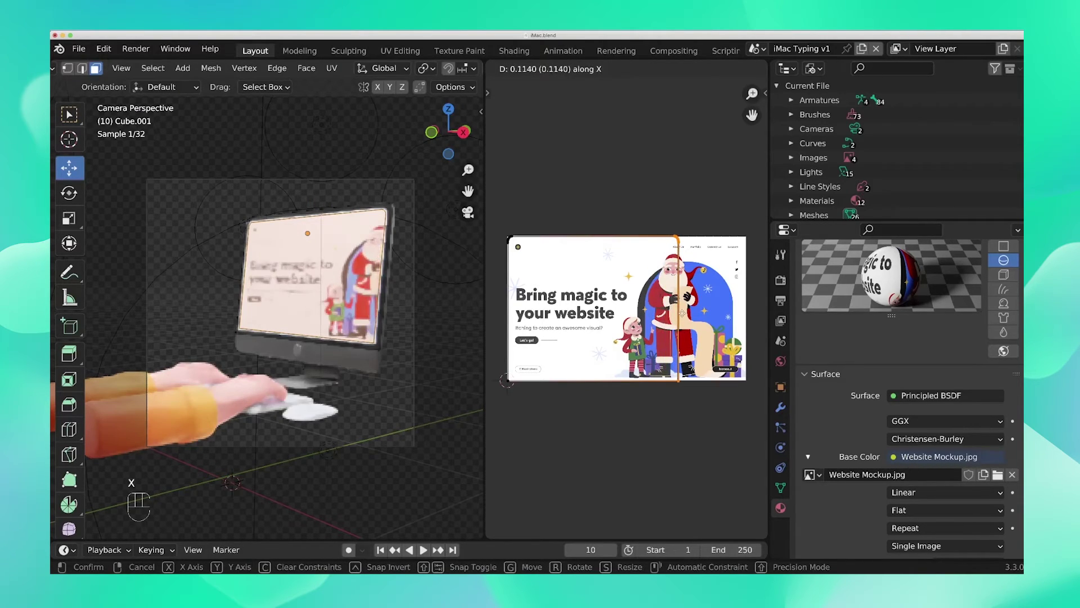
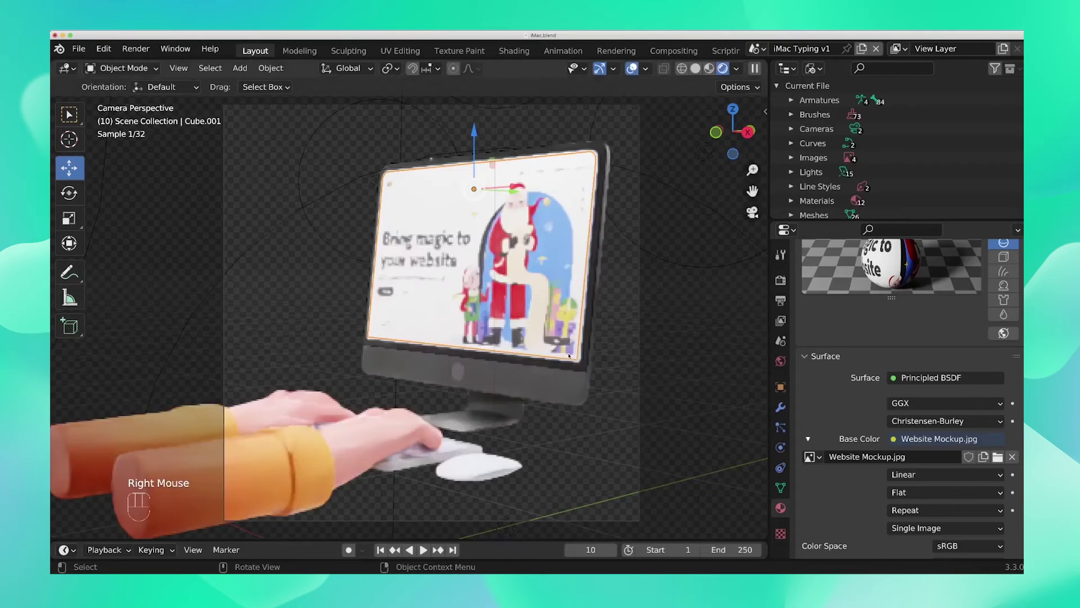
scroll(down, 3)
scroll(down, 3)
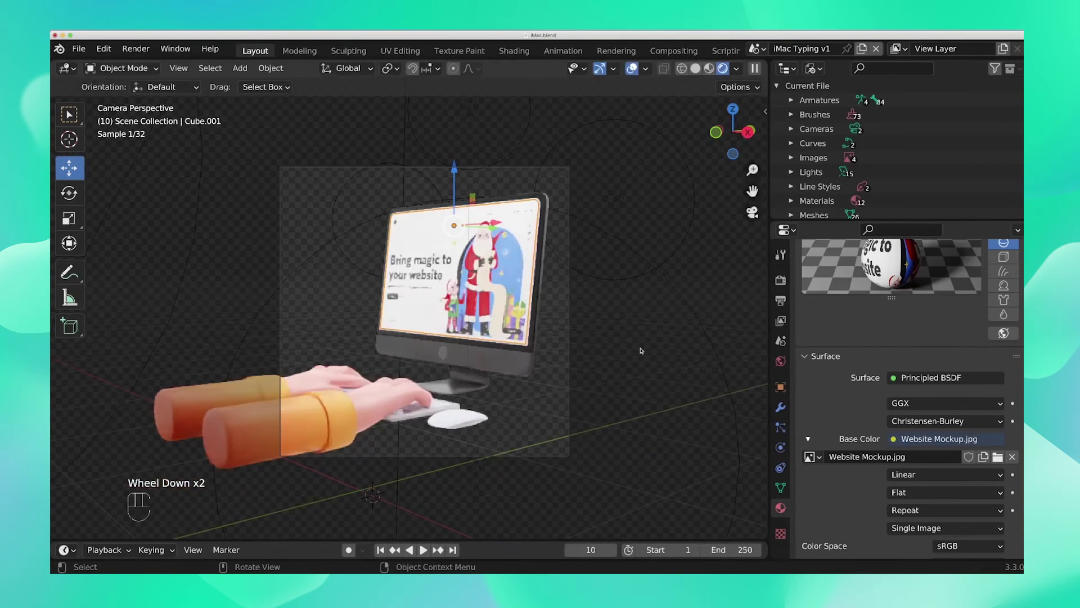
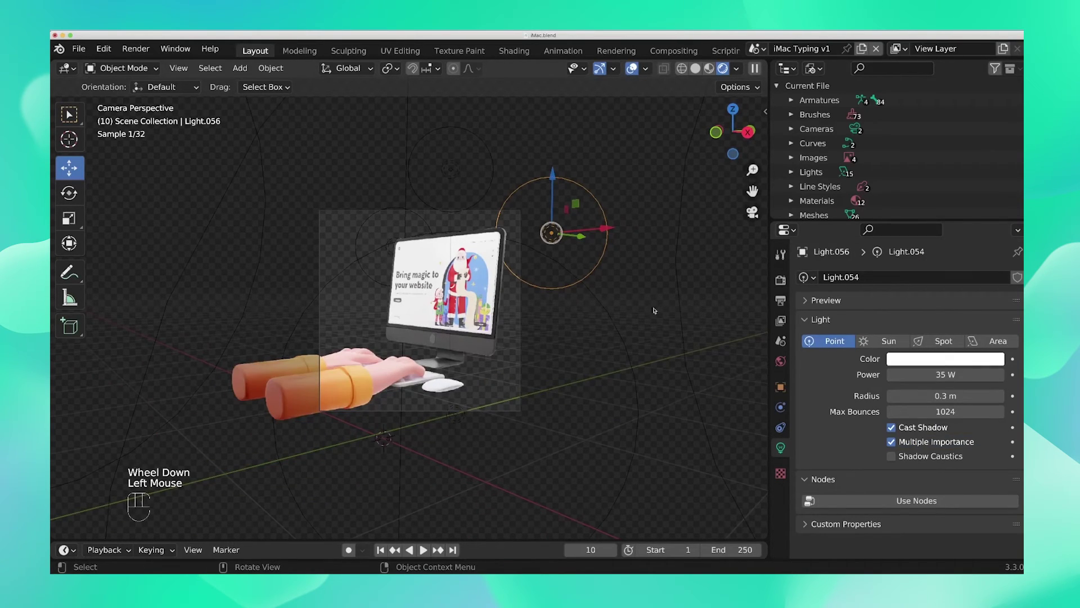
click(665, 315)
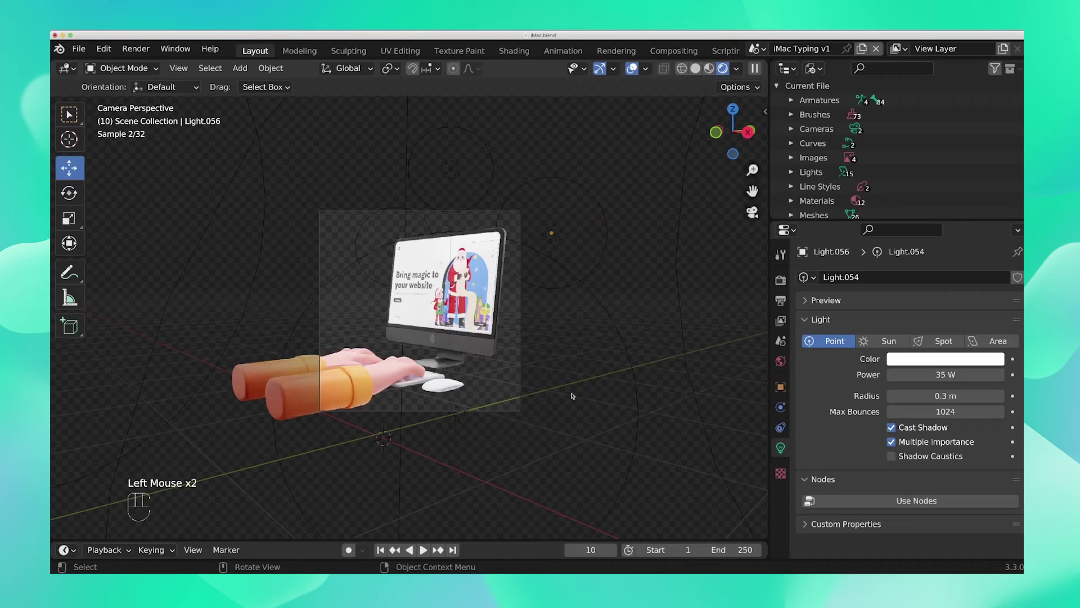
scroll(up, 3)
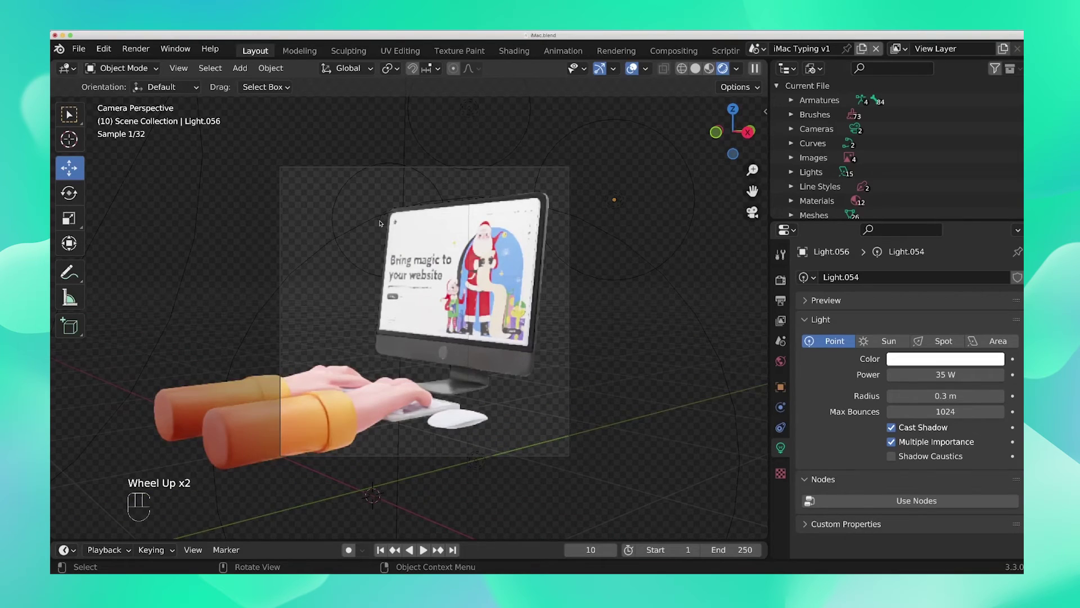